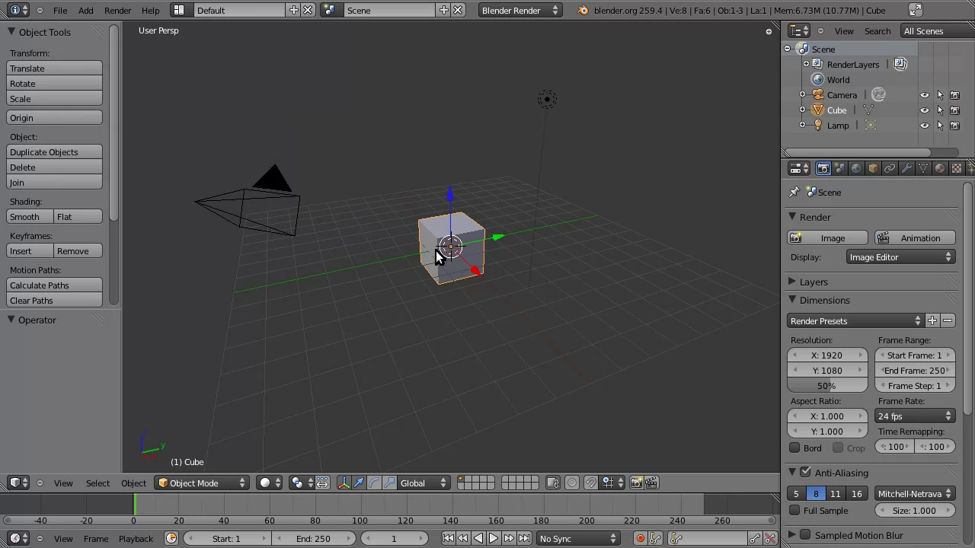
Rename the default Cube object to domino in the Outliner.
{"action": "left_click", "coordinate": [842, 111]}
{"action": "left_click", "coordinate": [842, 114]}
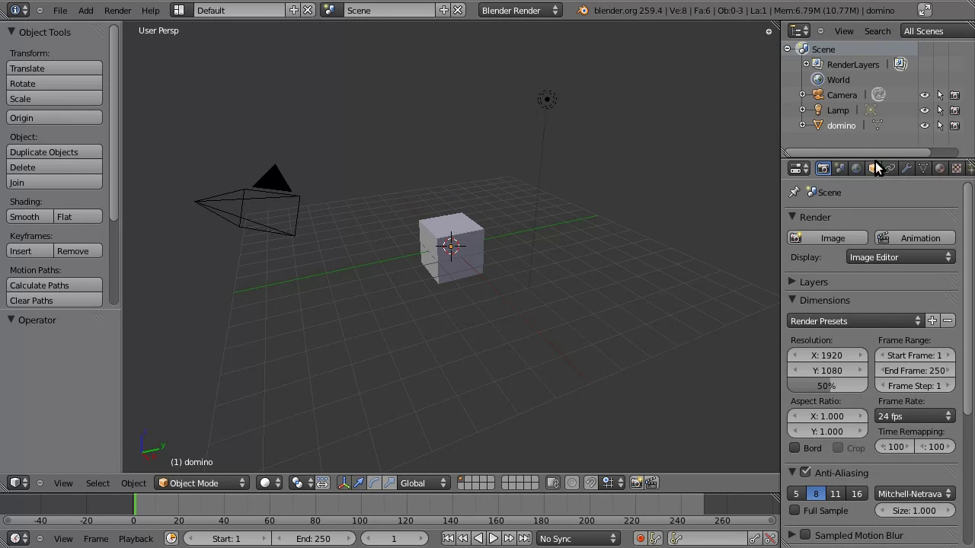
Name the domino's new material domino.
{"action": "left_click", "coordinate": [943, 173]}
{"action": "left_click", "coordinate": [837, 272]}
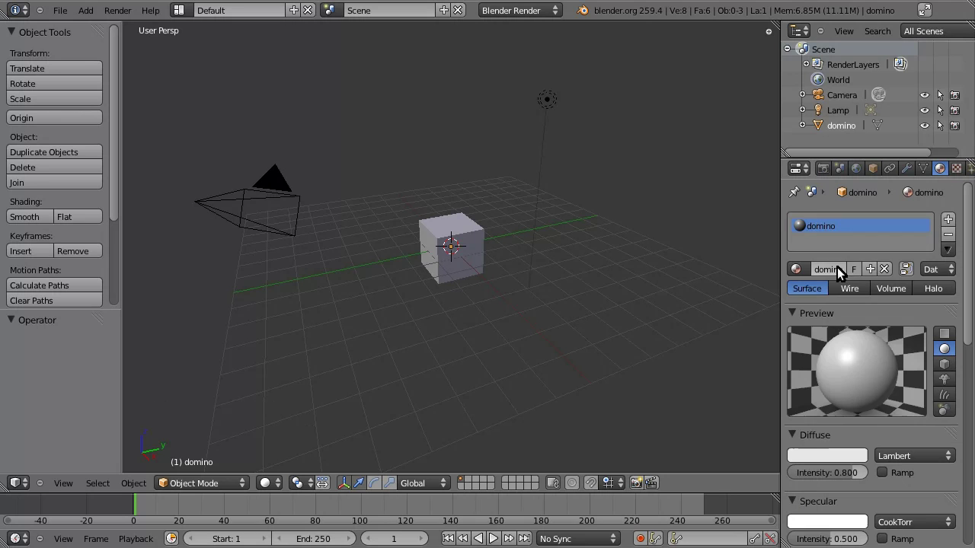
Make the domino material's diffuse colour blue with specular intensity 0.1.
{"action": "left_click", "coordinate": [823, 455]}
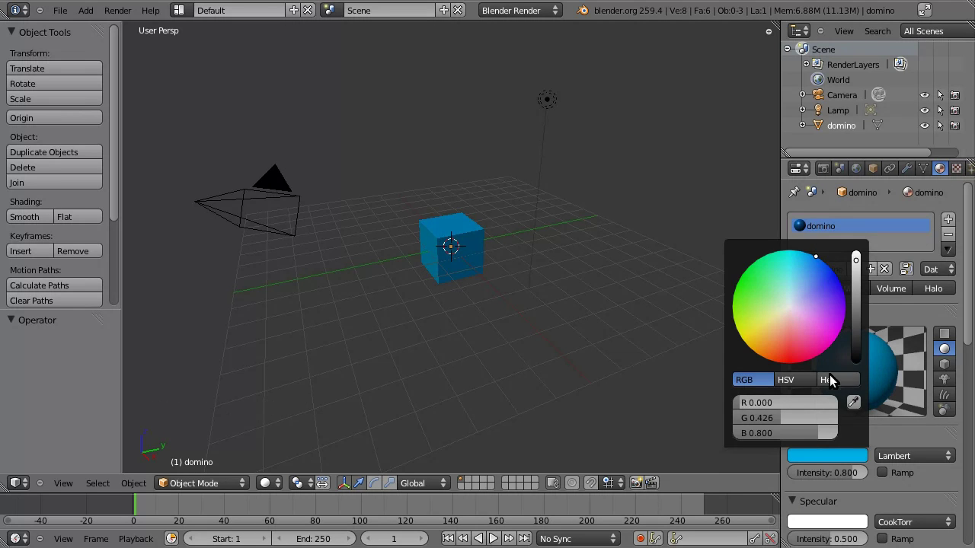
{"action": "scroll", "scroll_direction": "down", "scroll_amount": 3}
{"action": "left_click", "coordinate": [837, 395]}
{"action": "left_click", "coordinate": [825, 392]}
{"action": "left_click", "coordinate": [824, 386]}
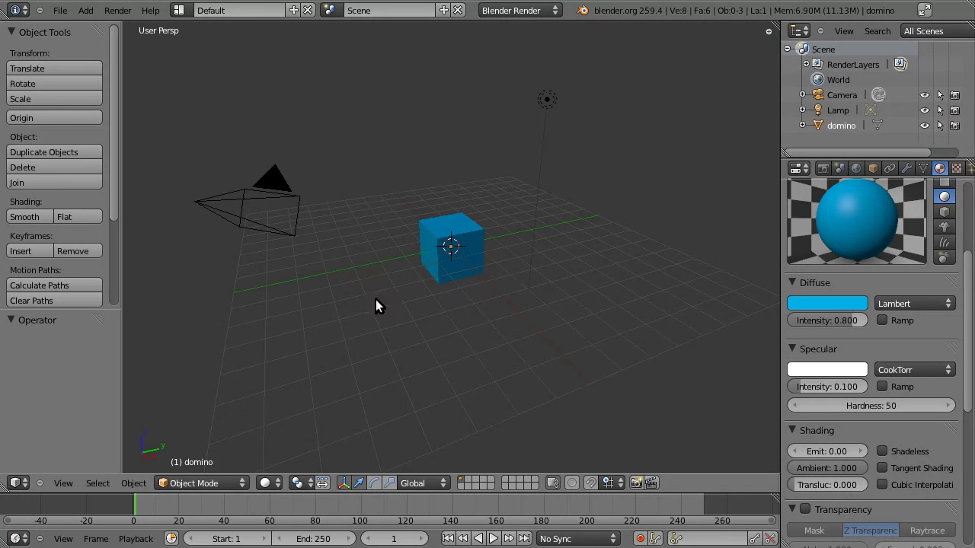
Shrink the cube uniformly to 0.1 of its size, viewed from the front.
{"action": "middle_click", "coordinate": [367, 308]}
{"action": "scroll", "scroll_direction": "up", "scroll_amount": 3}
{"action": "middle_click", "coordinate": [448, 318]}
{"action": "middle_click", "coordinate": [452, 323]}
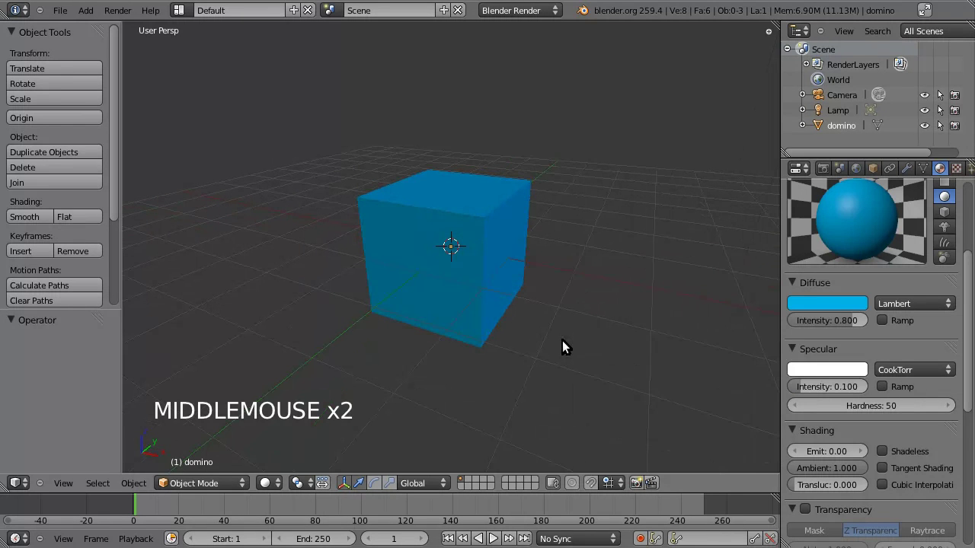
{"action": "key", "text": "s"}
{"action": "key", "text": "KP_Decimal"}
{"action": "key", "text": "KP_1"}
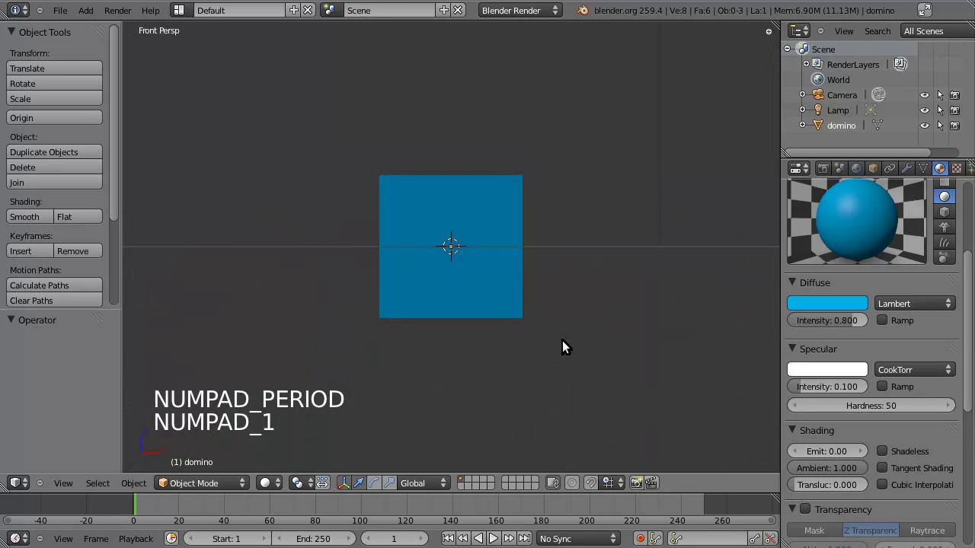
{"action": "key", "text": "Escape"}
{"action": "right_click", "coordinate": [468, 223]}
{"action": "key", "text": "s"}
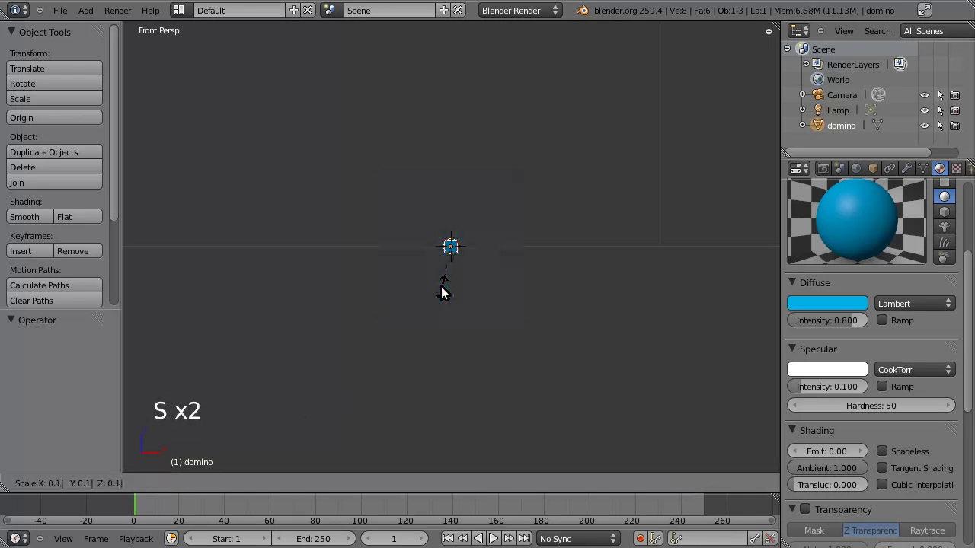
{"action": "scroll", "scroll_direction": "up", "scroll_amount": 3}
{"action": "middle_click", "coordinate": [477, 258]}
{"action": "scroll", "scroll_direction": "up", "scroll_amount": 3}
{"action": "scroll", "scroll_direction": "up", "scroll_amount": 3}
Scale the block 0.2 along X and 0.5 along Y into a thin domino slab.
{"action": "key", "text": "s"}
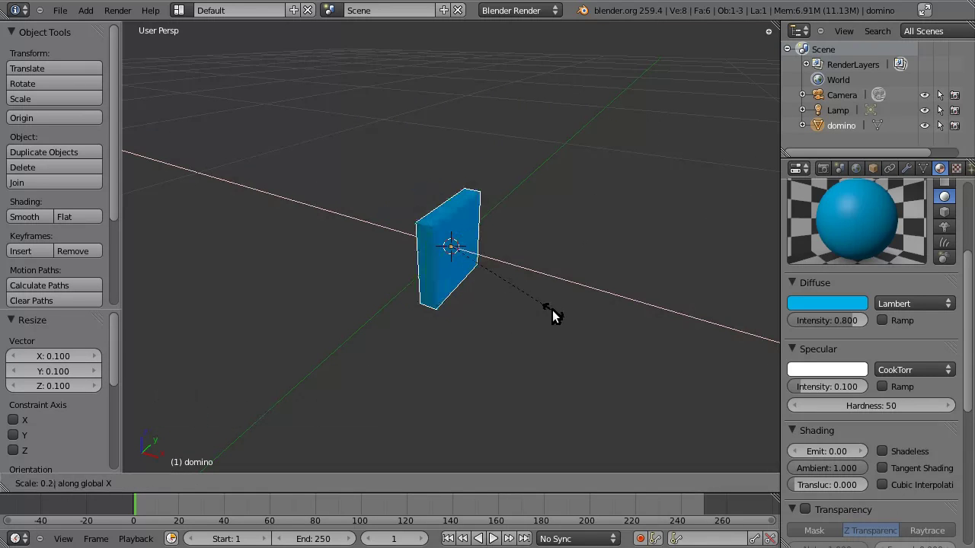
{"action": "middle_click", "coordinate": [497, 297]}
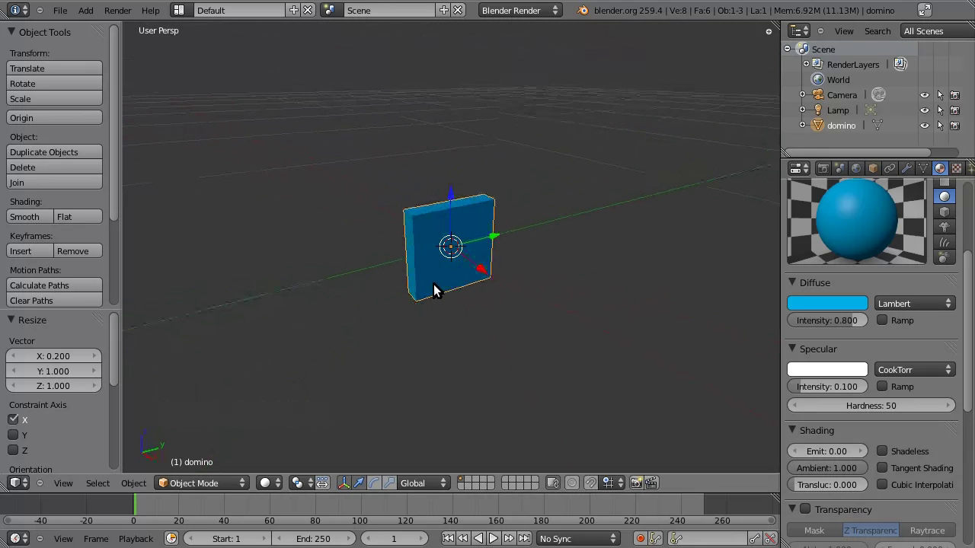
{"action": "key", "text": "s"}
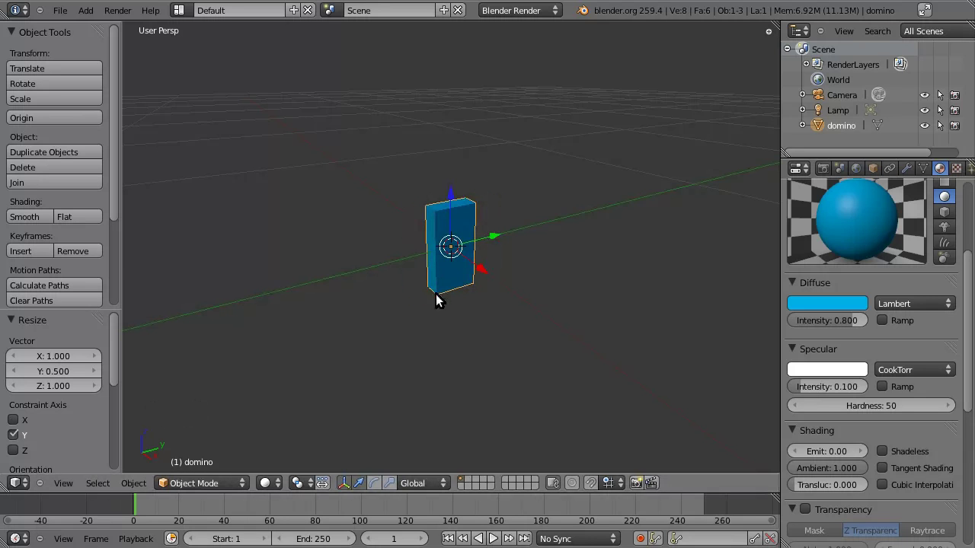
{"action": "middle_click", "coordinate": [436, 299]}
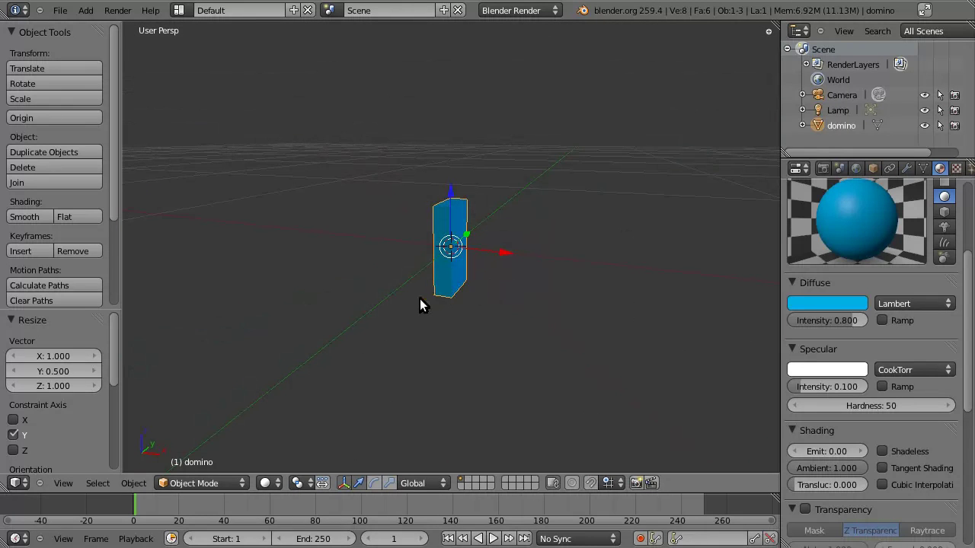
Add a mesh plane under the domino to serve as the floor sol.
{"action": "key", "text": "shift+a"}
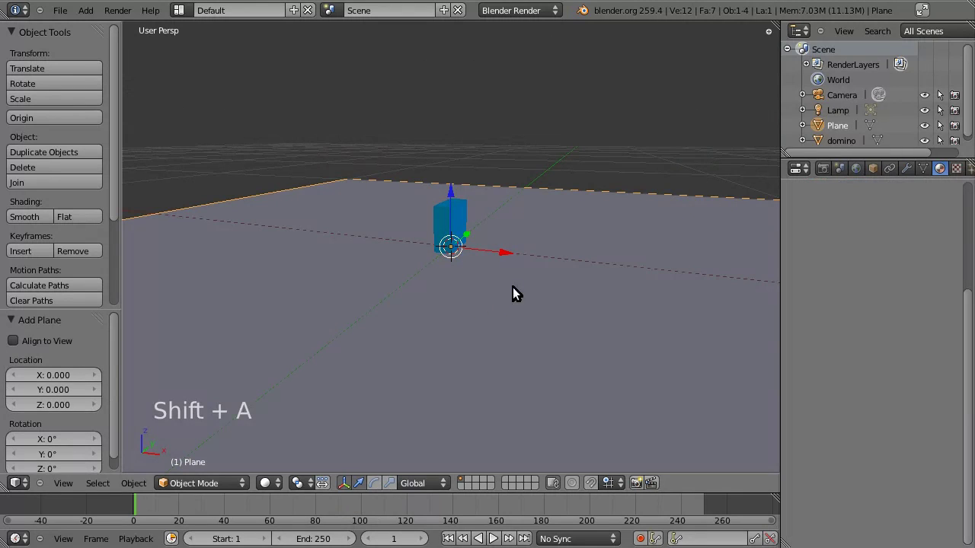
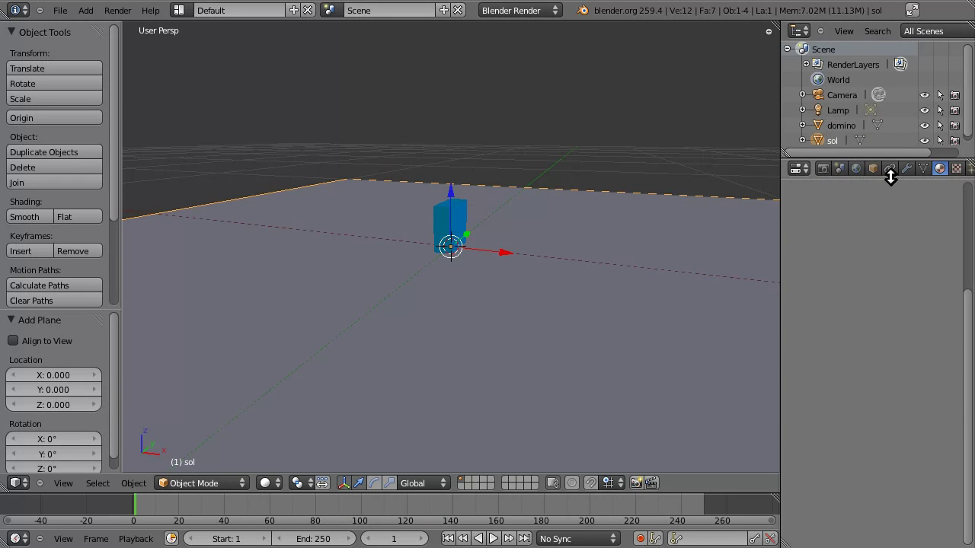
Give the floor a new white material named sol with specular intensity 0.2.
{"action": "left_click", "coordinate": [941, 172]}
{"action": "scroll", "scroll_direction": "up", "scroll_amount": 3}
{"action": "middle_click", "coordinate": [881, 252]}
{"action": "left_click", "coordinate": [856, 271]}
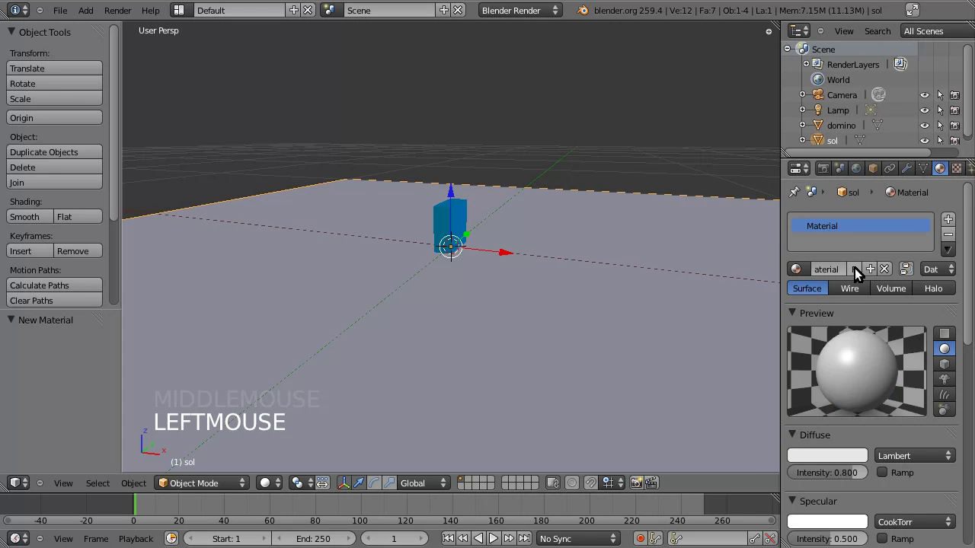
{"action": "left_click", "coordinate": [836, 274]}
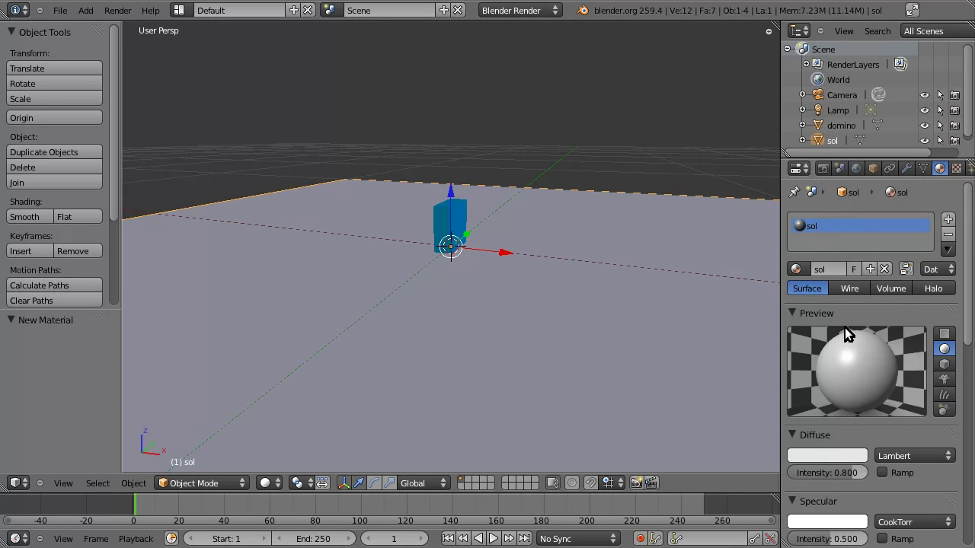
{"action": "scroll", "scroll_direction": "down", "scroll_amount": 3}
{"action": "scroll", "scroll_direction": "down", "scroll_amount": 3}
{"action": "left_click", "coordinate": [832, 391]}
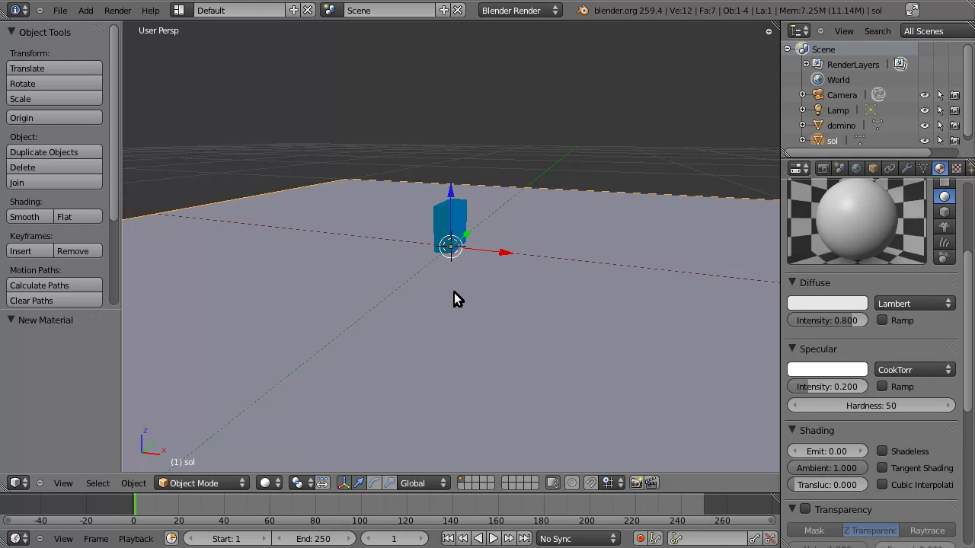
Scale the sol plane by 100 on every axis, then select the domino.
{"action": "key", "text": "s"}
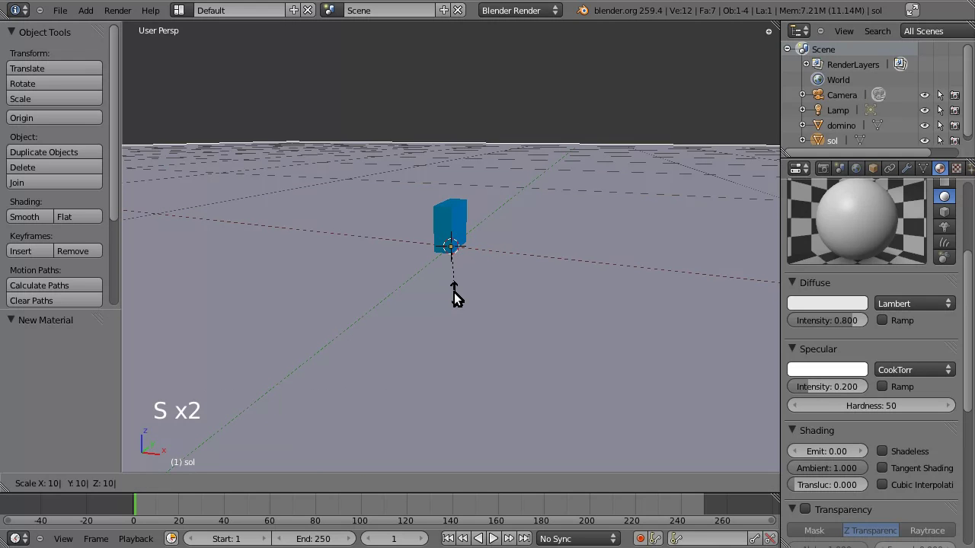
{"action": "scroll", "scroll_direction": "down", "scroll_amount": 3}
{"action": "middle_click", "coordinate": [454, 276]}
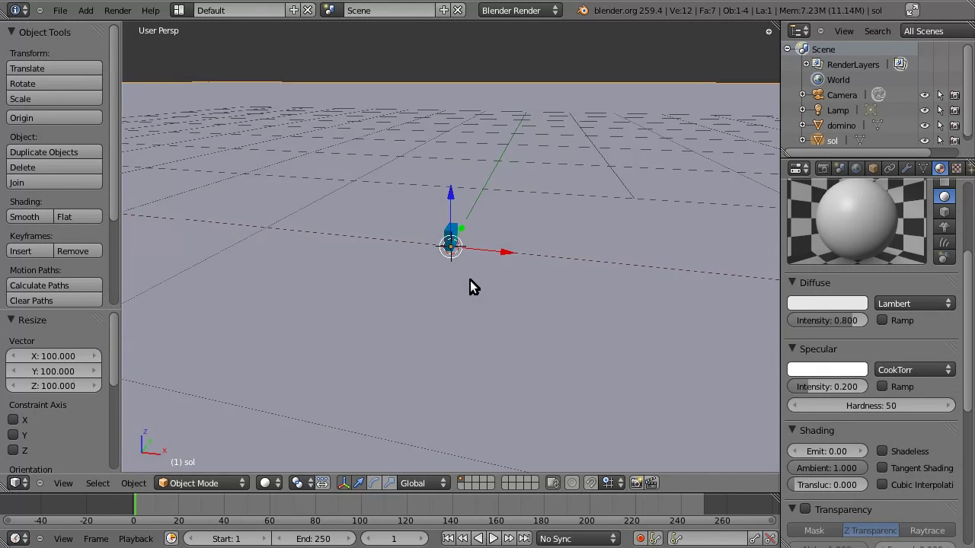
{"action": "right_click", "coordinate": [454, 237]}
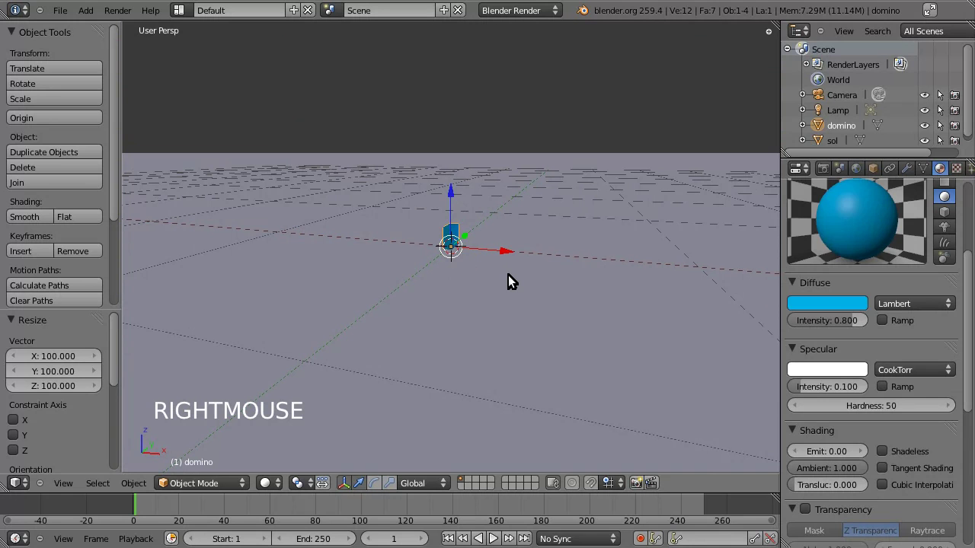
In front orthographic view, move the domino up 0.1 along Z onto the floor.
{"action": "key", "text": "KP_1"}
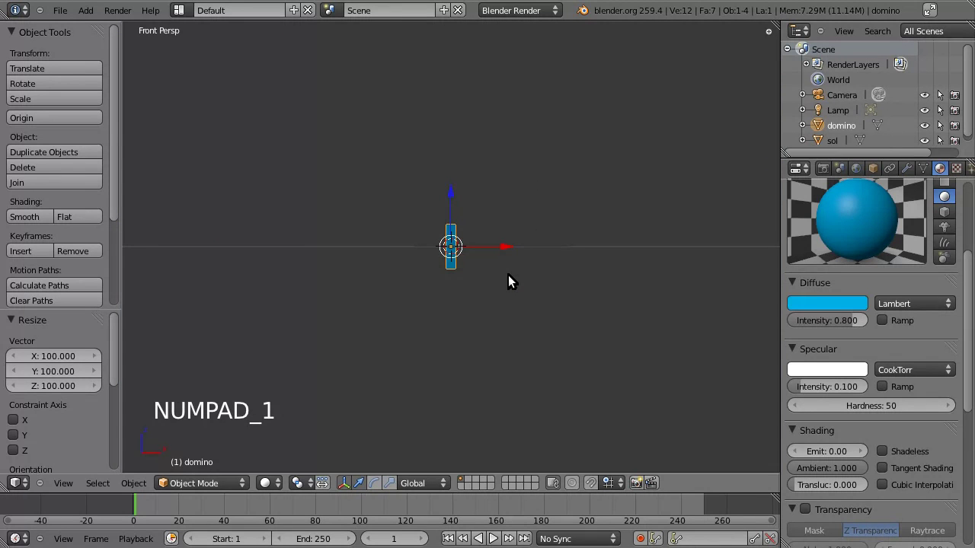
{"action": "key", "text": "KP_5"}
{"action": "scroll", "scroll_direction": "up", "scroll_amount": 3}
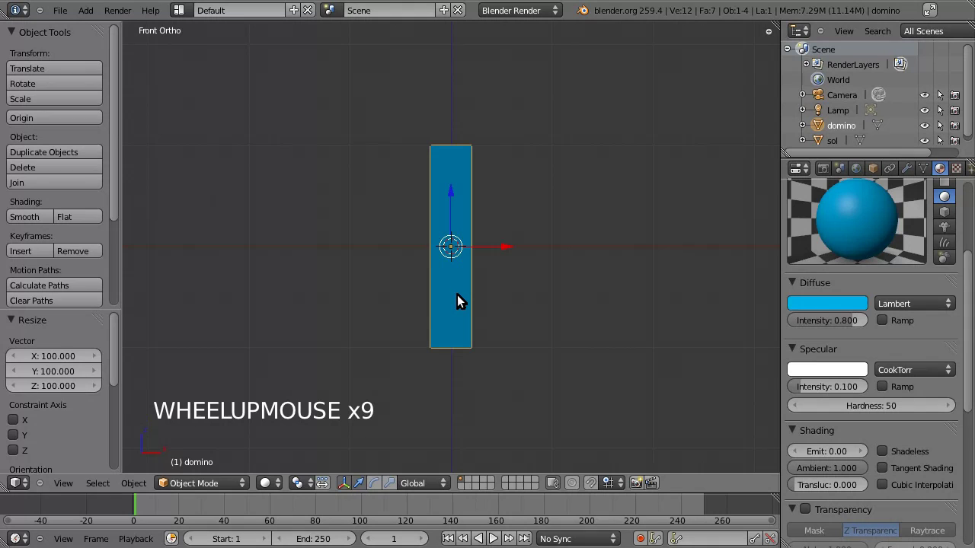
{"action": "key", "text": "g"}
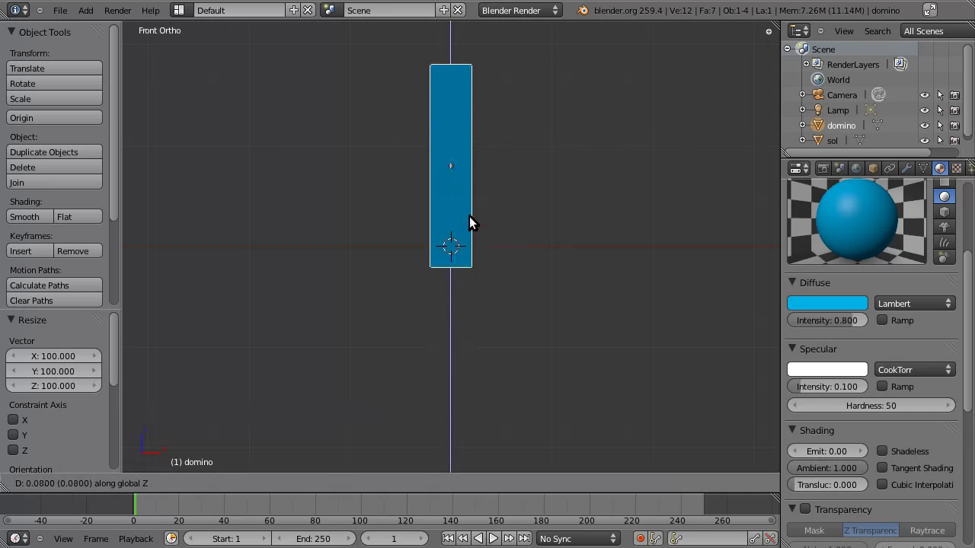
{"action": "left_click", "coordinate": [475, 199]}
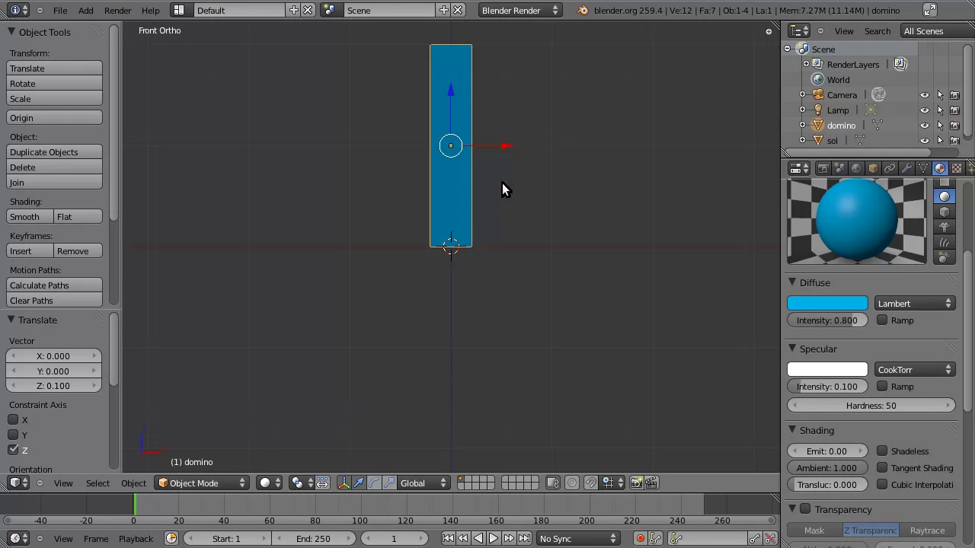
Check the domino's placement and select the sol floor again.
{"action": "middle_click", "coordinate": [508, 223]}
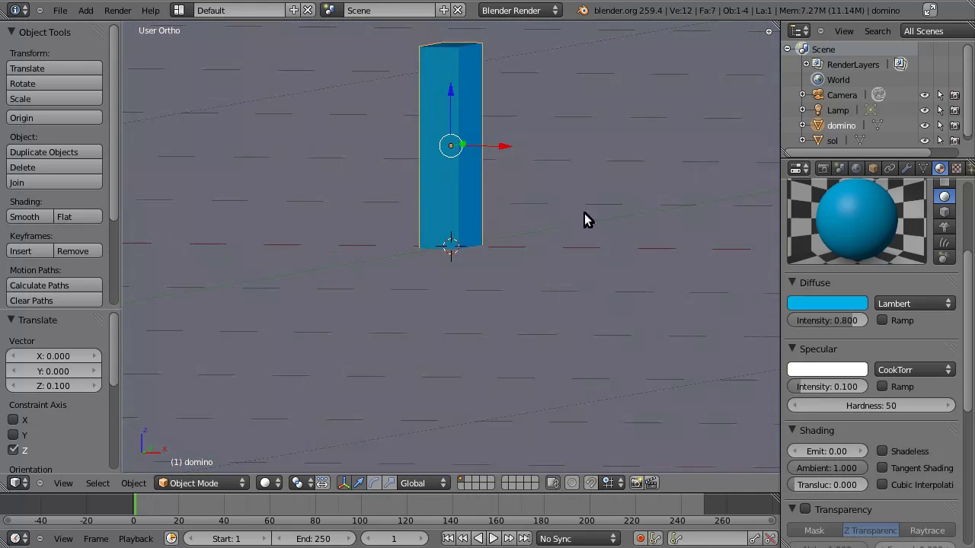
{"action": "scroll", "scroll_direction": "down", "scroll_amount": 3}
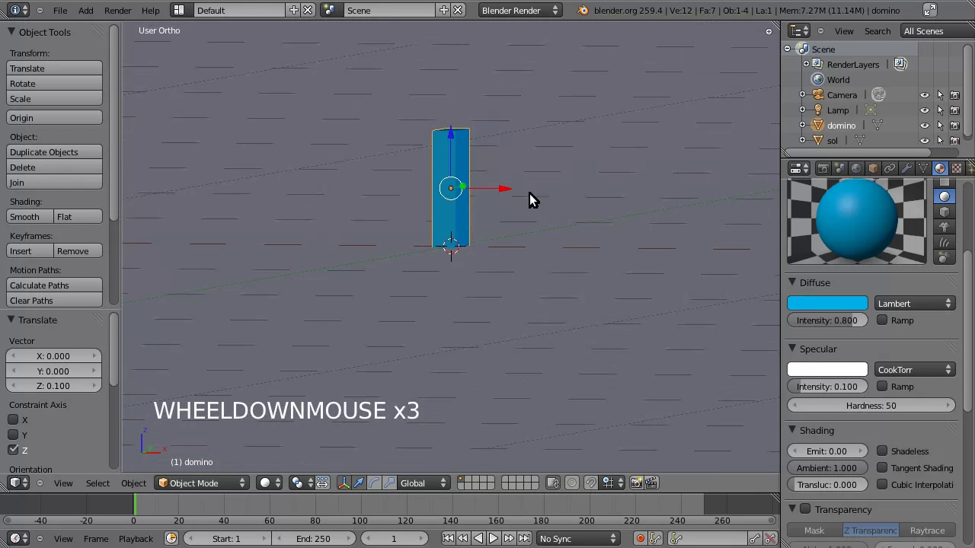
{"action": "right_click", "coordinate": [533, 198]}
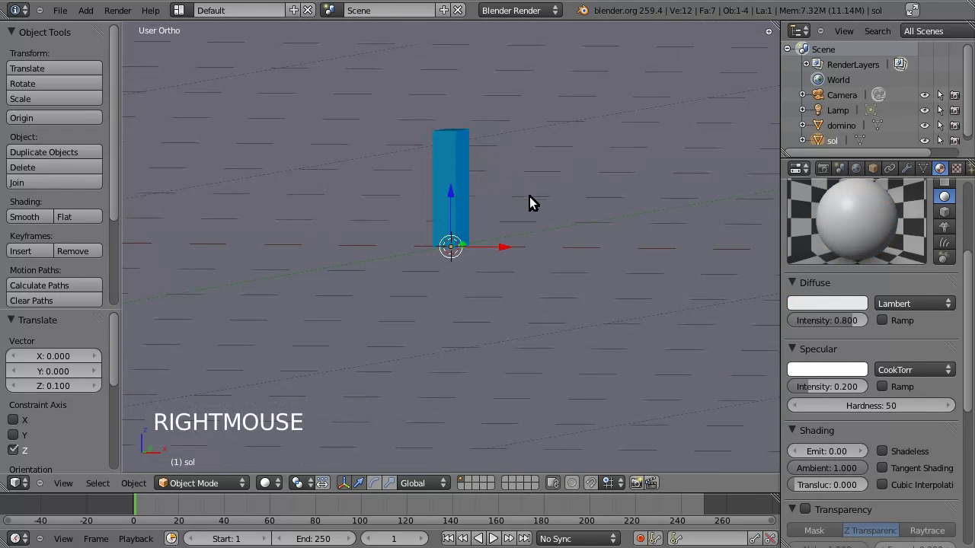
{"action": "scroll", "scroll_direction": "up", "scroll_amount": 3}
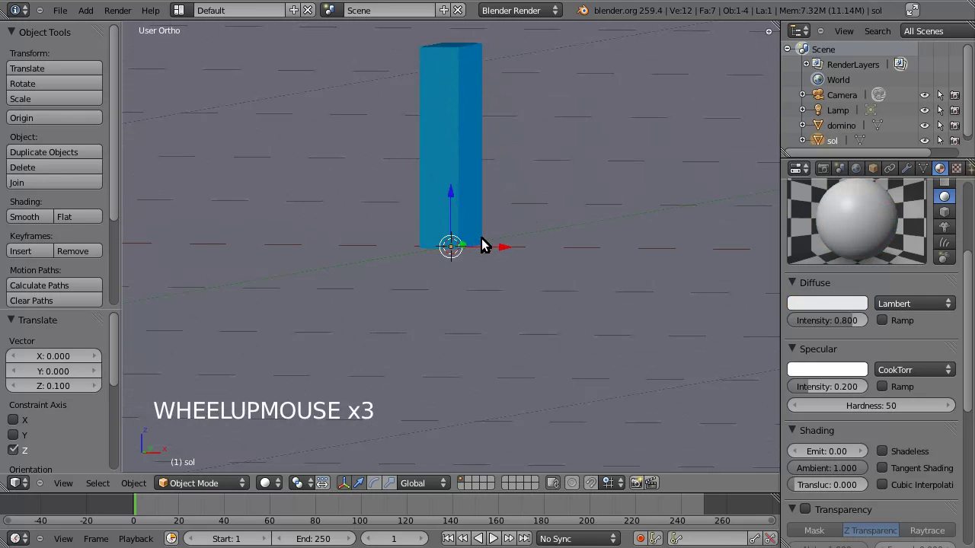
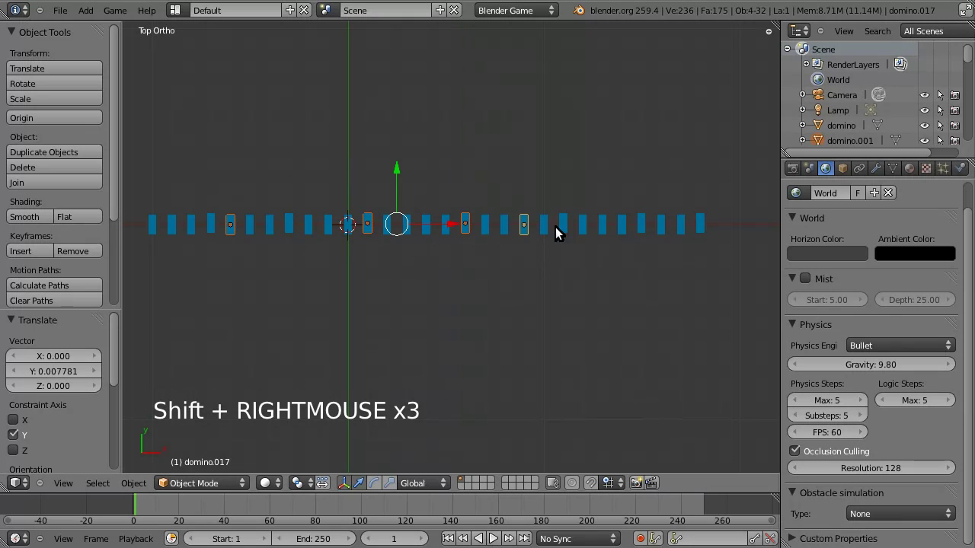
Nudge three scattered dominoes by a tiny amount sideways along Y.
{"action": "right_click", "coordinate": [622, 231]}
{"action": "right_click", "coordinate": [700, 231]}
{"action": "right_click", "coordinate": [153, 232]}
{"action": "key", "text": "g"}
{"action": "left_click", "coordinate": [388, 301]}
Shift a group of eight dominoes slightly along the row in X.
{"action": "right_click", "coordinate": [175, 233]}
{"action": "right_click", "coordinate": [231, 237]}
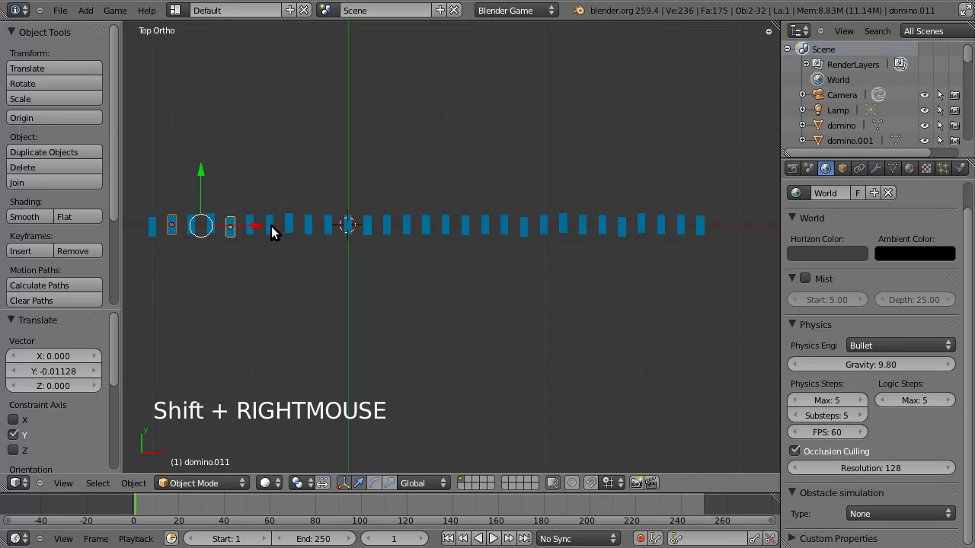
{"action": "right_click", "coordinate": [306, 230]}
{"action": "right_click", "coordinate": [403, 229]}
{"action": "right_click", "coordinate": [468, 234]}
{"action": "right_click", "coordinate": [542, 234]}
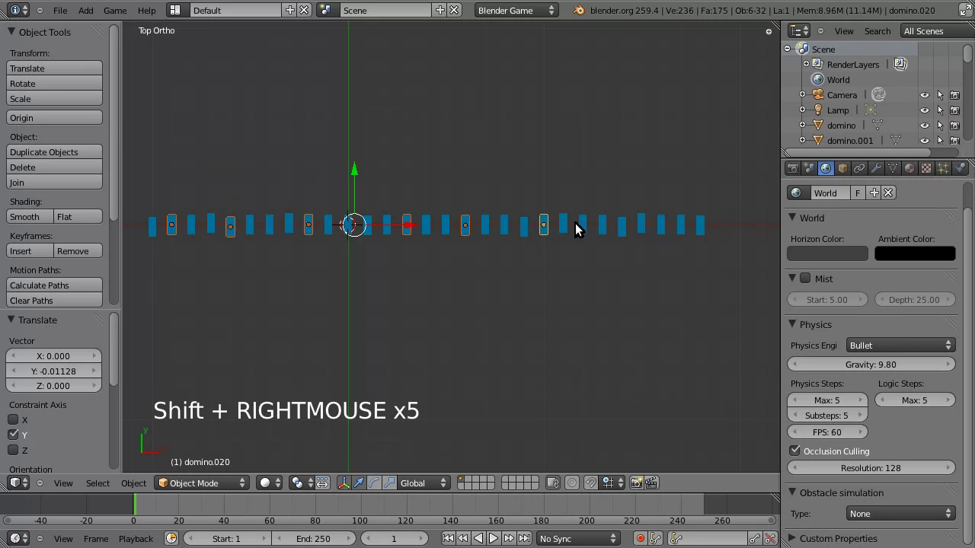
{"action": "right_click", "coordinate": [601, 229]}
{"action": "right_click", "coordinate": [661, 232]}
{"action": "key", "text": "g"}
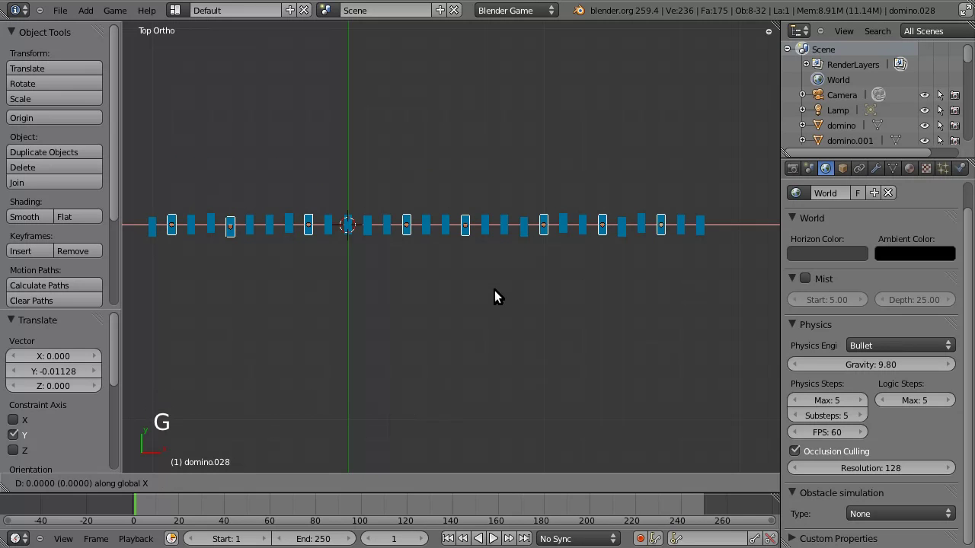
{"action": "left_click", "coordinate": [509, 293]}
Gather seven other dominoes and start shifting them along X.
{"action": "right_click", "coordinate": [679, 233]}
{"action": "right_click", "coordinate": [604, 233]}
{"action": "right_click", "coordinate": [506, 234]}
{"action": "right_click", "coordinate": [445, 233]}
{"action": "right_click", "coordinate": [366, 233]}
{"action": "right_click", "coordinate": [287, 230]}
{"action": "right_click", "coordinate": [194, 231]}
{"action": "key", "text": "g"}
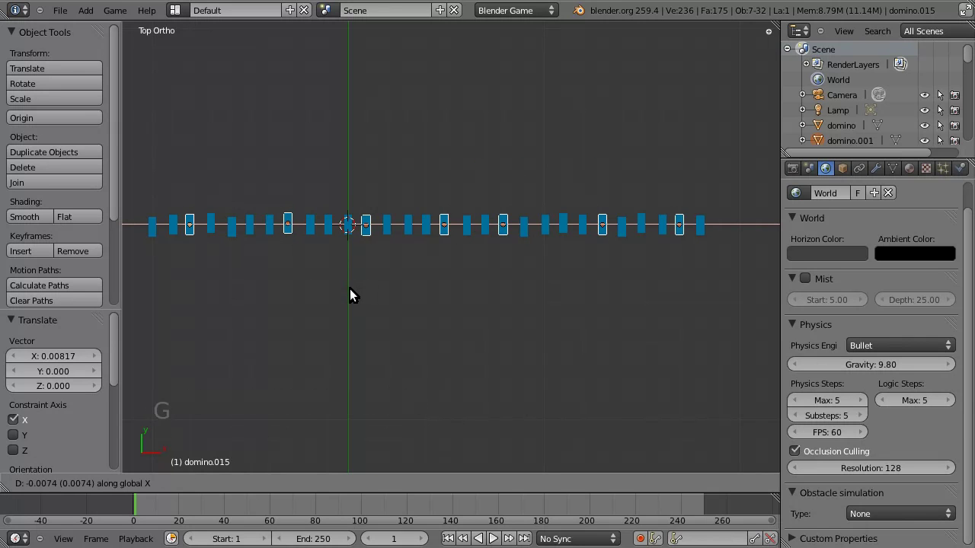
Confirm the X shift, then gather eight spaced-out dominoes to rotate.
{"action": "left_click", "coordinate": [349, 294]}
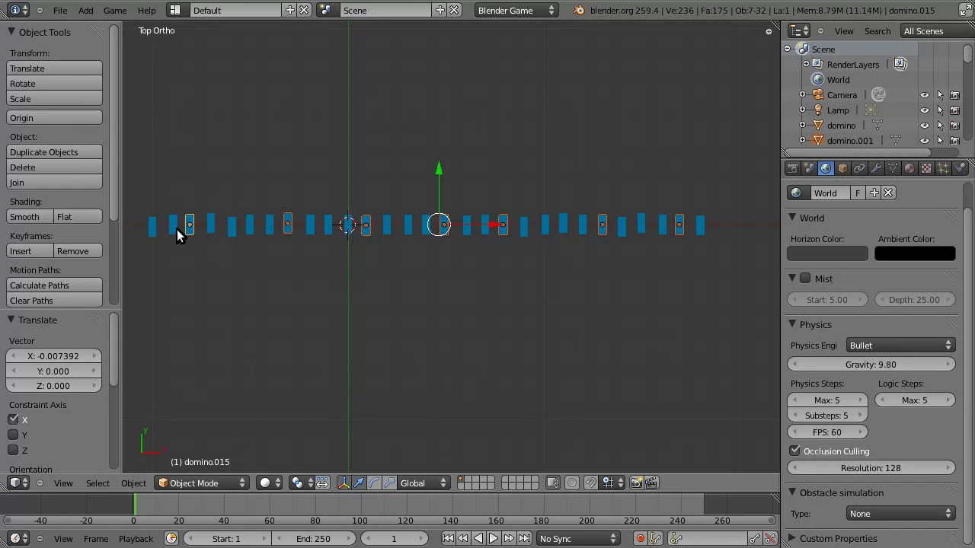
{"action": "right_click", "coordinate": [175, 231]}
{"action": "right_click", "coordinate": [231, 235]}
{"action": "right_click", "coordinate": [288, 231]}
{"action": "right_click", "coordinate": [367, 236]}
{"action": "right_click", "coordinate": [423, 232]}
{"action": "right_click", "coordinate": [484, 230]}
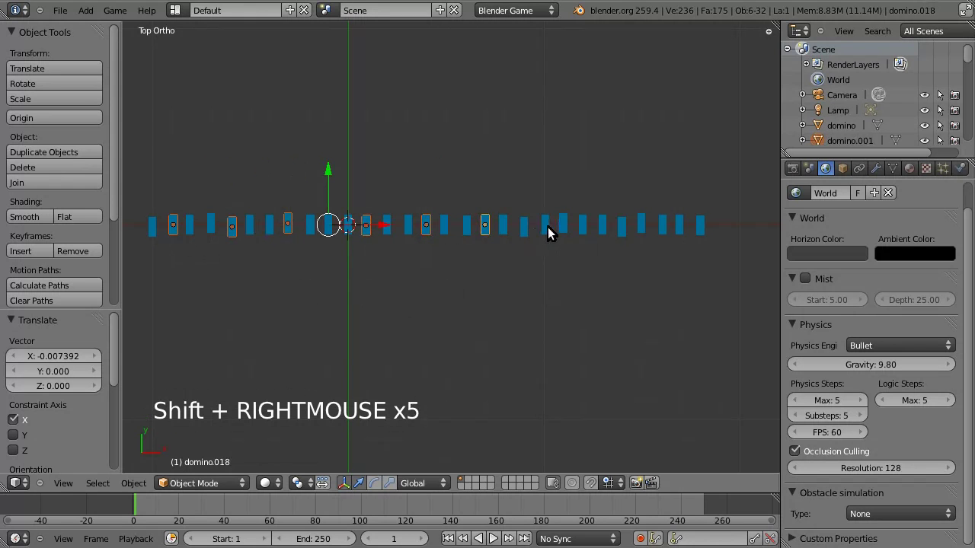
{"action": "right_click", "coordinate": [544, 230]}
{"action": "right_click", "coordinate": [622, 231]}
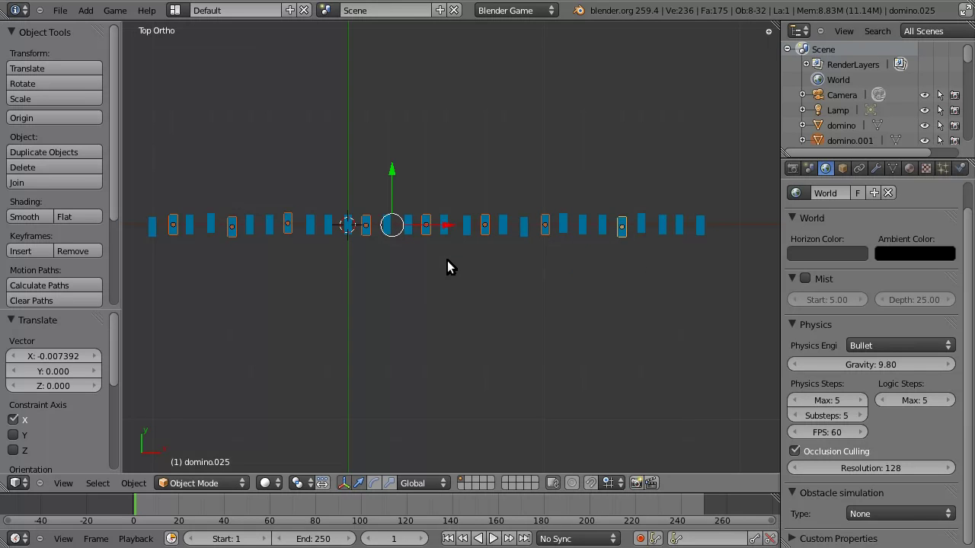
With Individual Origins pivot, turn the selected dominoes about 1.7°.
{"action": "key", "text": "r"}
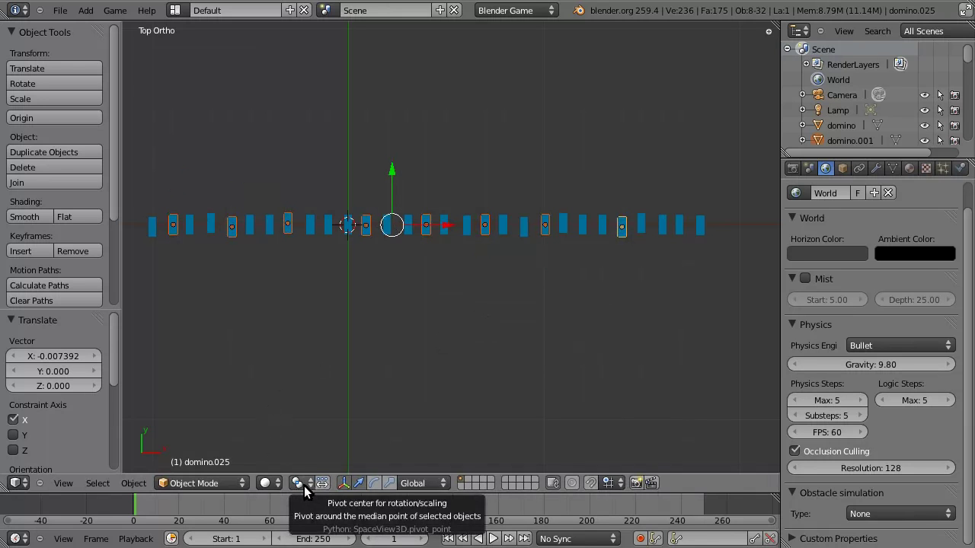
{"action": "left_click", "coordinate": [304, 488]}
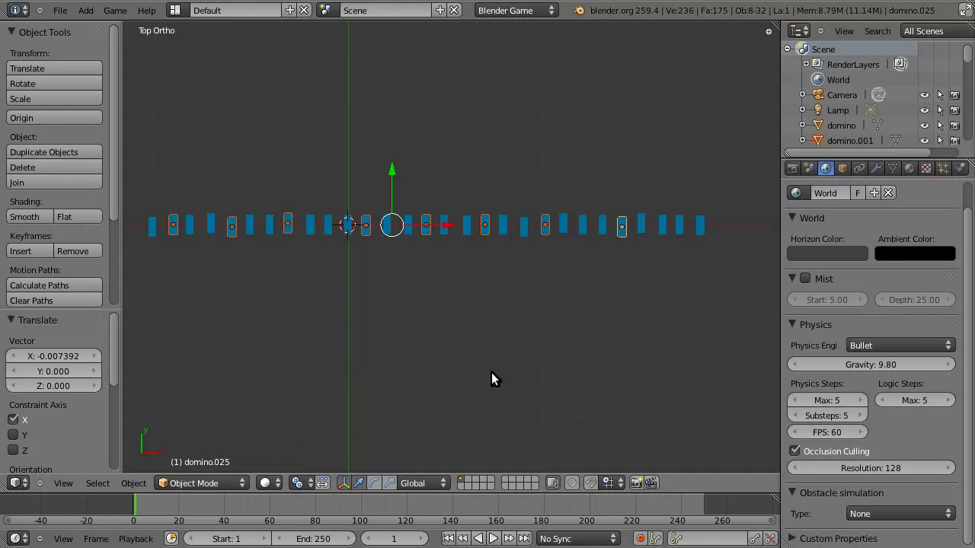
{"action": "key", "text": "r"}
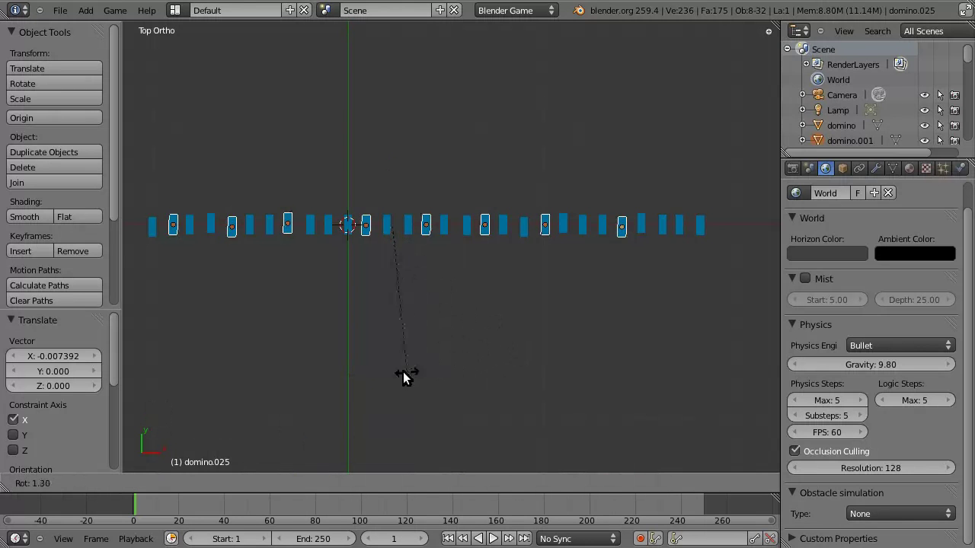
{"action": "left_click", "coordinate": [377, 383]}
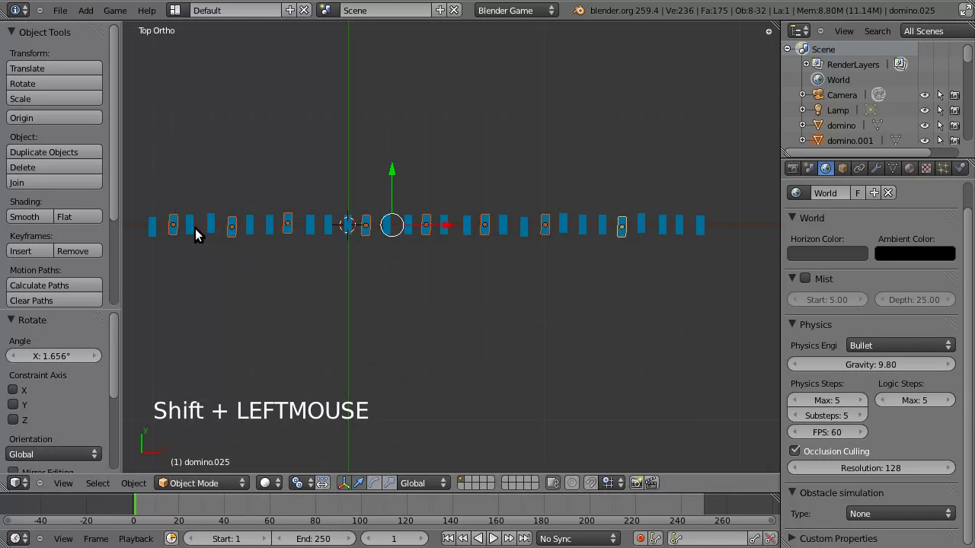
Twist a second group of six dominoes by about -1.3°.
{"action": "right_click", "coordinate": [191, 232]}
{"action": "right_click", "coordinate": [271, 235]}
{"action": "right_click", "coordinate": [348, 233]}
{"action": "right_click", "coordinate": [441, 230]}
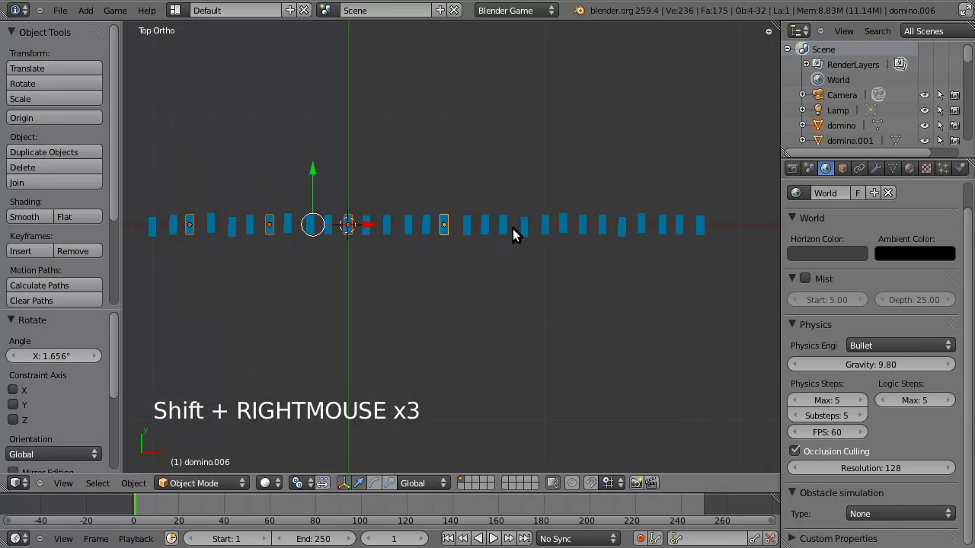
{"action": "right_click", "coordinate": [521, 233]}
{"action": "right_click", "coordinate": [642, 228]}
{"action": "key", "text": "r"}
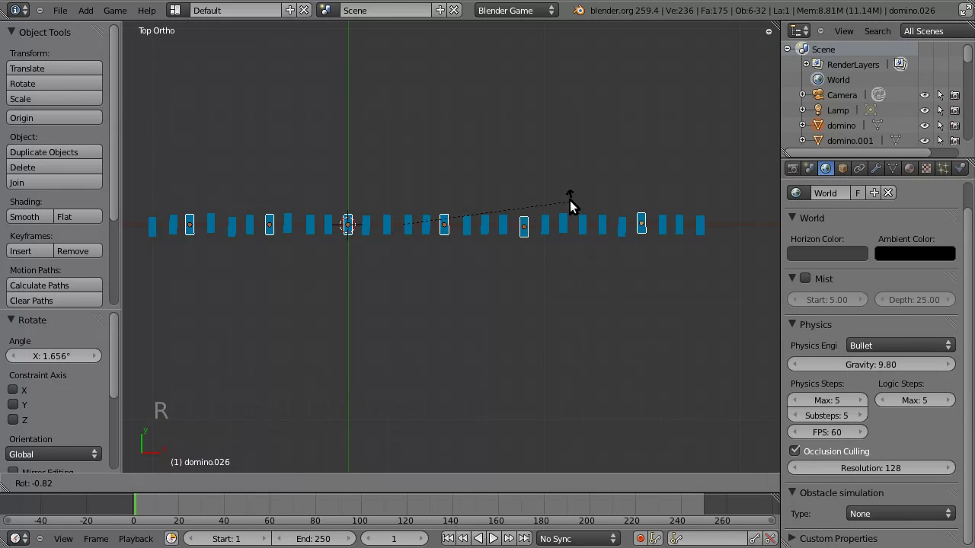
{"action": "left_click", "coordinate": [531, 177]}
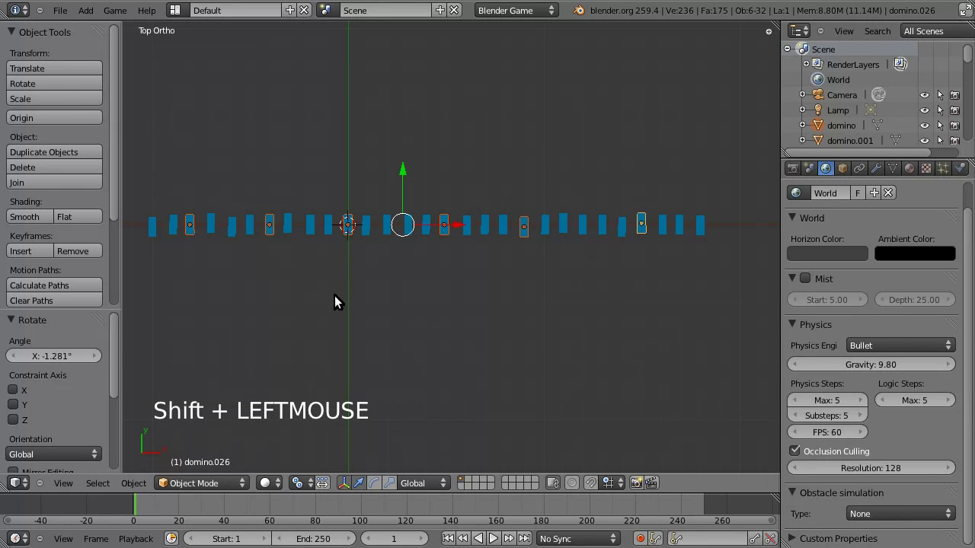
Select the first domino, domino.012, and frame it close up in front view.
{"action": "right_click", "coordinate": [152, 232]}
{"action": "middle_click", "coordinate": [333, 326]}
{"action": "key", "text": "KP_1"}
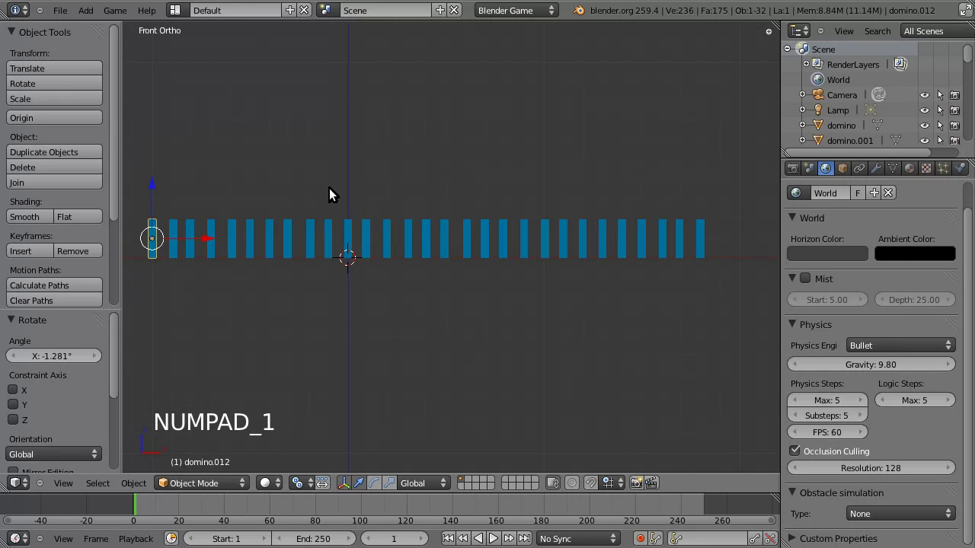
{"action": "middle_click", "coordinate": [230, 274]}
{"action": "scroll", "scroll_direction": "up", "scroll_amount": 3}
{"action": "middle_click", "coordinate": [220, 249]}
{"action": "scroll", "scroll_direction": "up", "scroll_amount": 3}
{"action": "scroll", "scroll_direction": "up", "scroll_amount": 3}
{"action": "middle_click", "coordinate": [307, 229]}
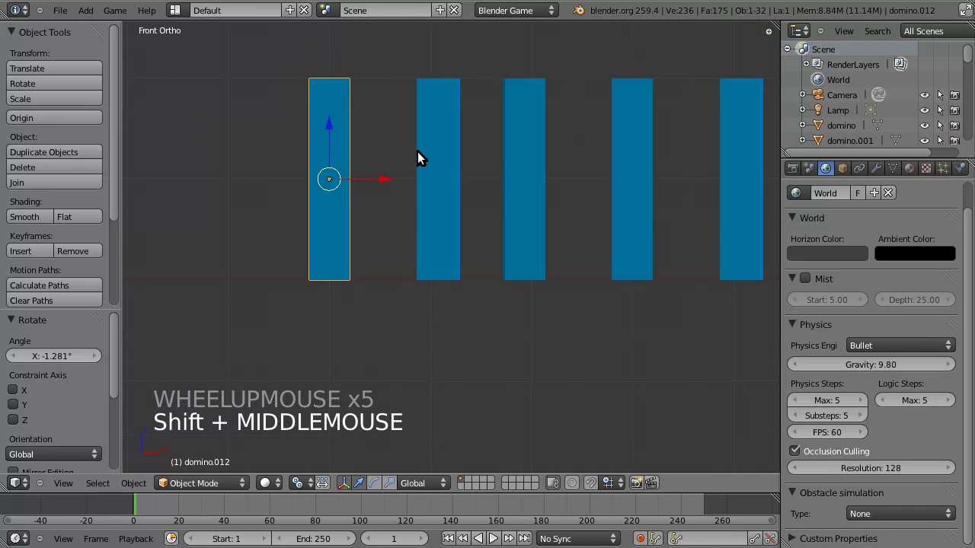
Rotate the first domino about 10 degrees toward the row and nudge it along X.
{"action": "key", "text": "r"}
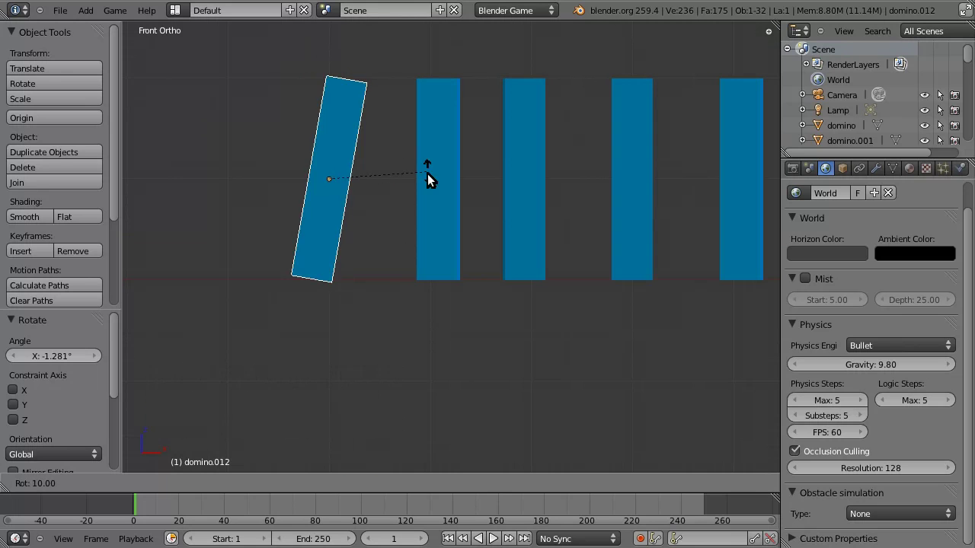
{"action": "left_click", "coordinate": [429, 197]}
{"action": "left_click", "coordinate": [383, 182]}
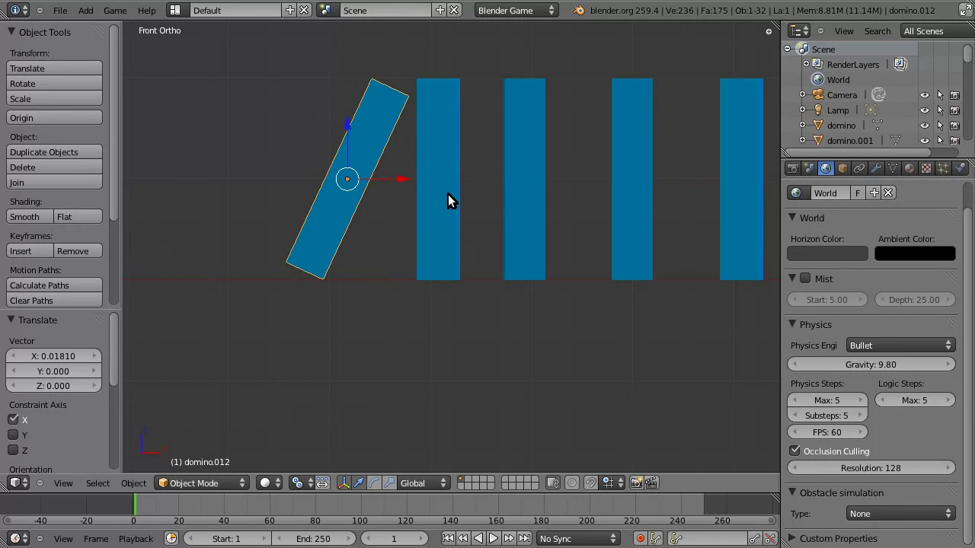
{"action": "scroll", "scroll_direction": "down", "scroll_amount": 3}
Orbit and zoom the view to frame the whole domino row before playing.
{"action": "middle_click", "coordinate": [577, 195]}
{"action": "scroll", "scroll_direction": "down", "scroll_amount": 3}
{"action": "middle_click", "coordinate": [463, 229]}
{"action": "middle_click", "coordinate": [419, 251]}
{"action": "scroll", "scroll_direction": "up", "scroll_amount": 3}
{"action": "middle_click", "coordinate": [470, 217]}
{"action": "middle_click", "coordinate": [355, 224]}
Start the game engine from the Game menu and watch the row topple.
{"action": "left_click", "coordinate": [112, 17]}
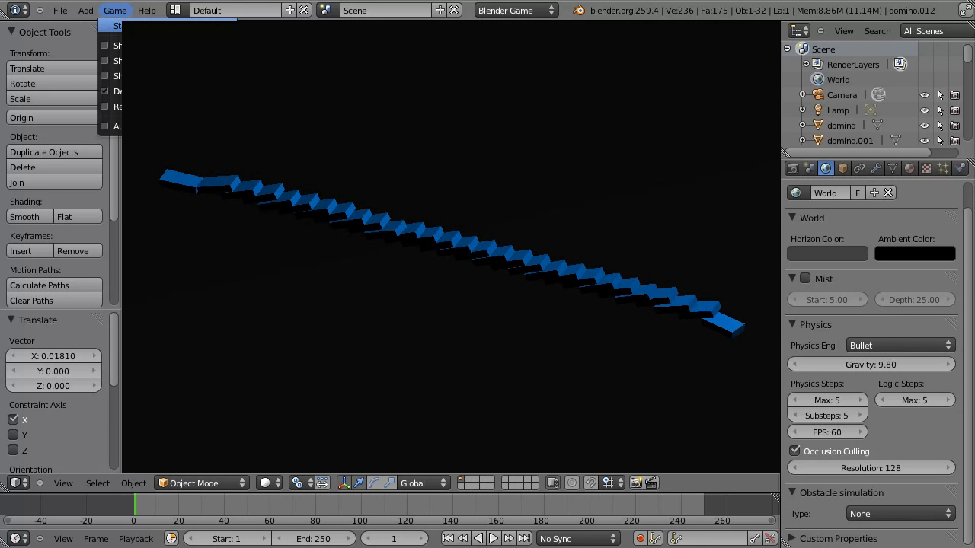
{"action": "middle_click", "coordinate": [287, 291]}
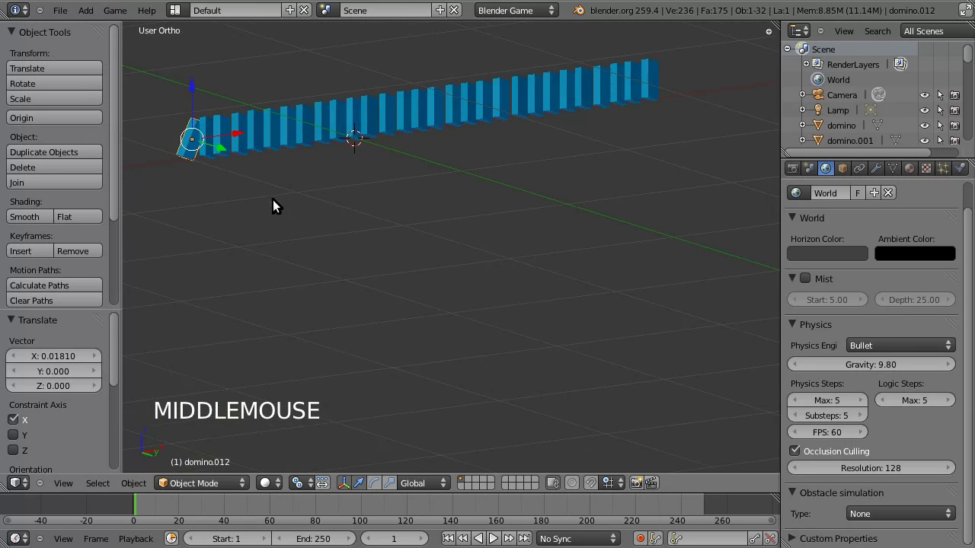